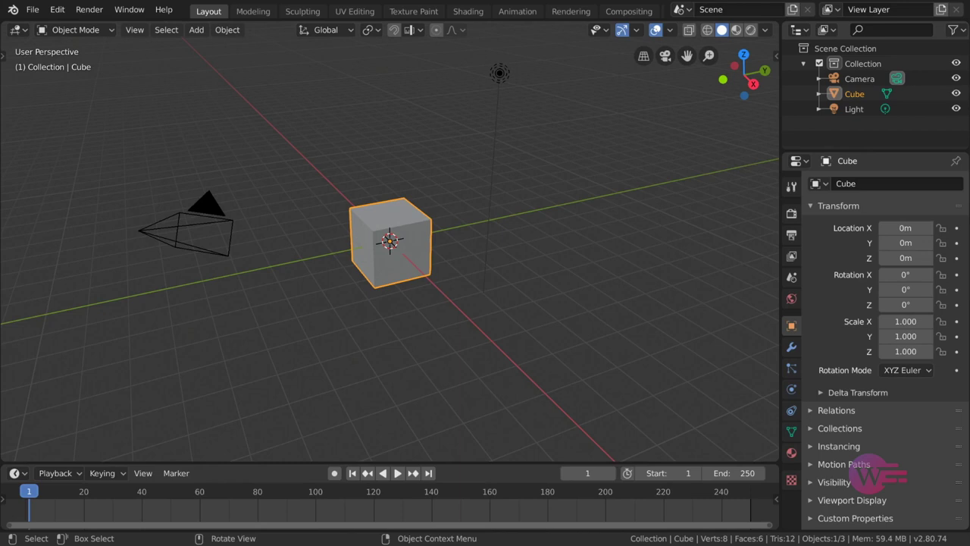
Switch to the Shading workspace and put the cube into Edit Mode with all geometry selected.
{"action": "left_click", "coordinate": [478, 16]}
{"action": "left_click", "coordinate": [481, 180]}
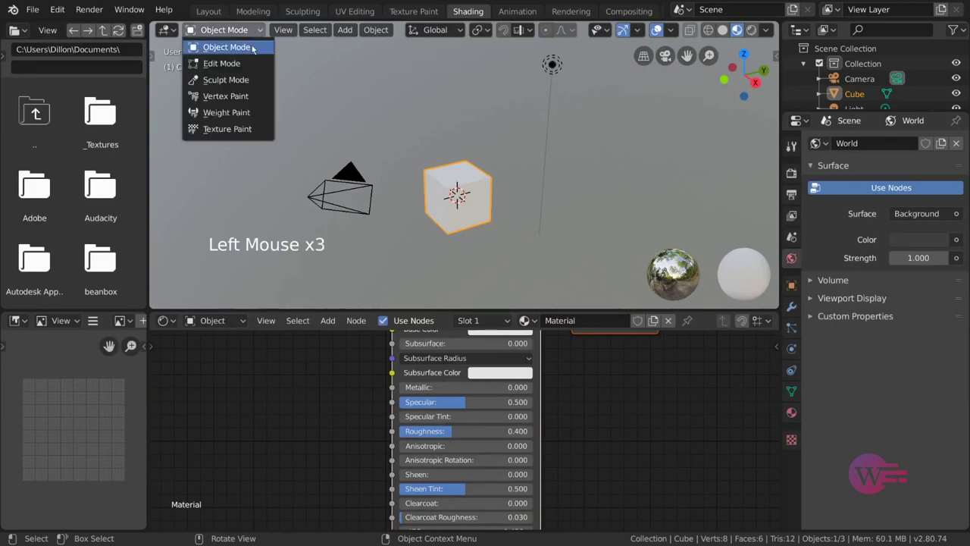
{"action": "left_click", "coordinate": [273, 26]}
{"action": "key", "text": "a"}
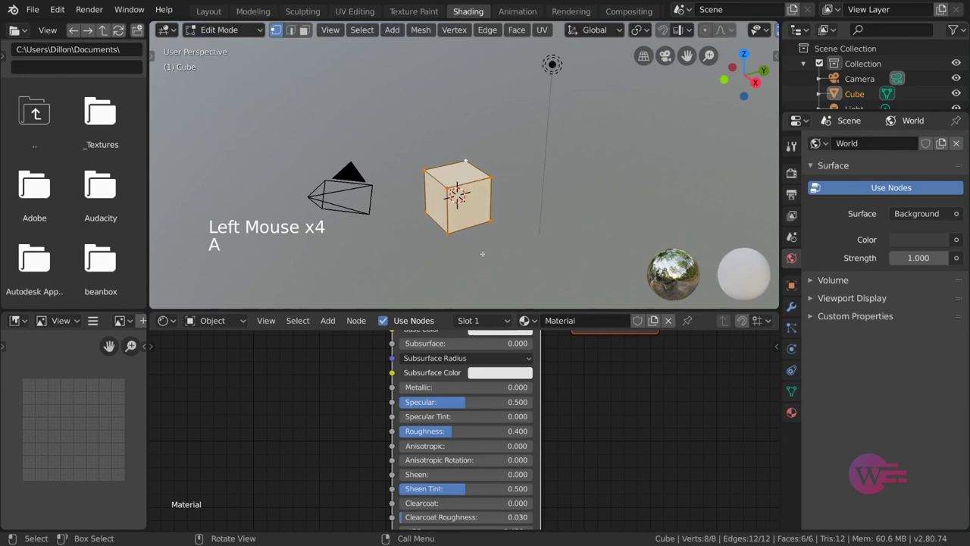
Change the image view to the UV Editor so the cube's UV layout is shown.
{"action": "left_click", "coordinate": [273, 26]}
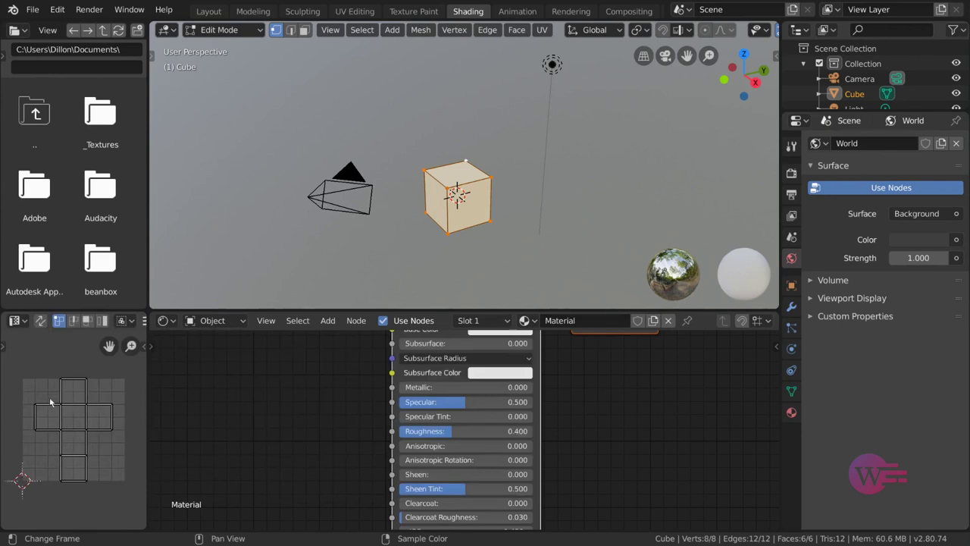
{"action": "scroll", "scroll_direction": "down", "scroll_amount": 3}
Return to the Shading workspace and select every face of the cube's UV layout in the UV Editor.
{"action": "left_click", "coordinate": [274, 26]}
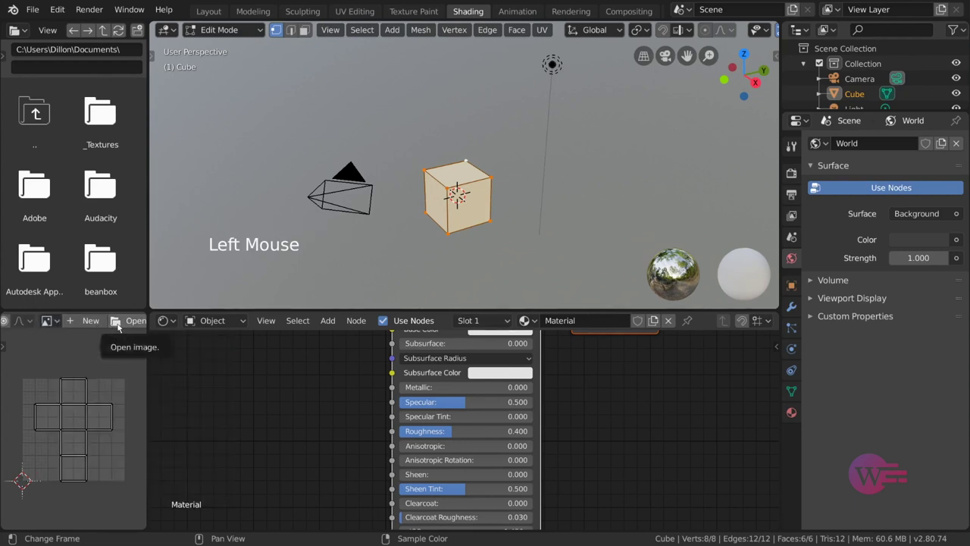
{"action": "scroll", "scroll_direction": "up", "scroll_amount": 3}
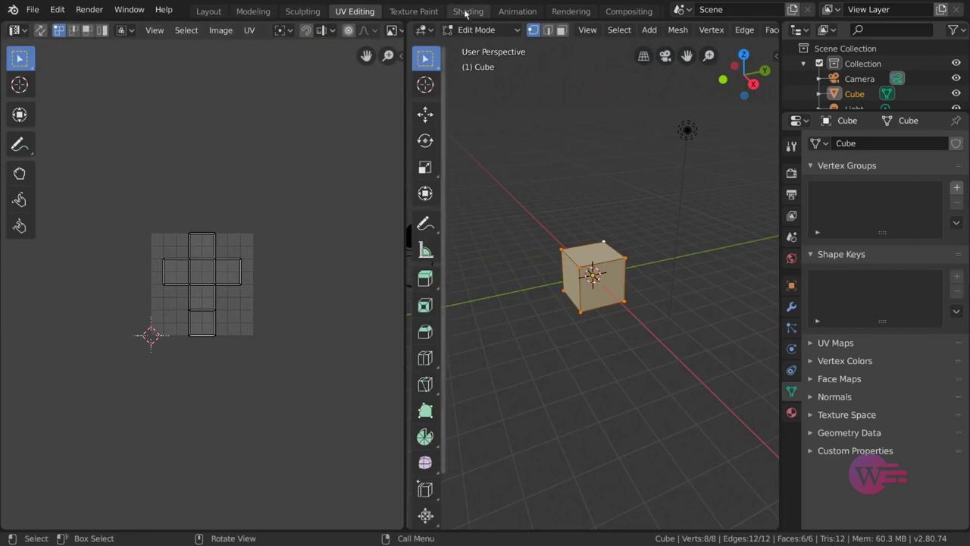
{"action": "left_click", "coordinate": [468, 16]}
{"action": "key", "text": "Tab"}
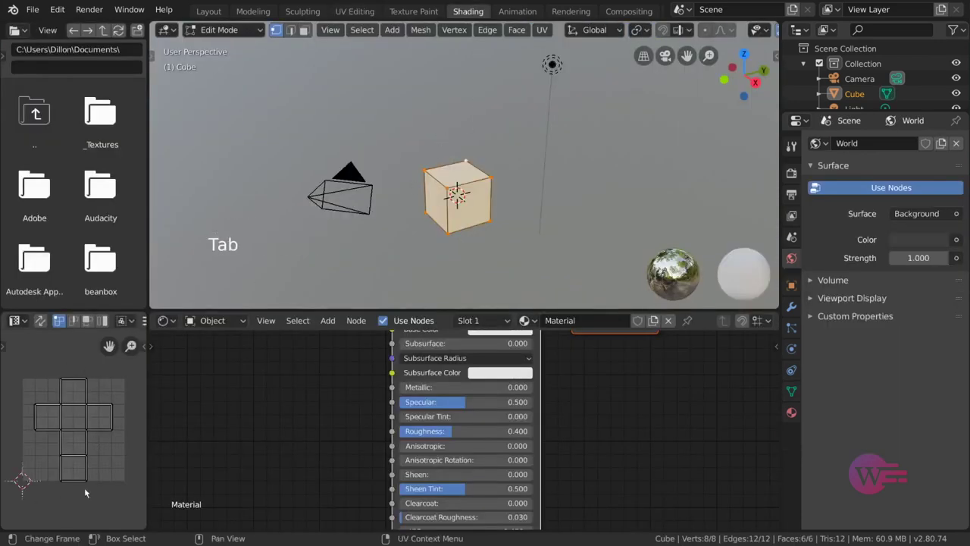
{"action": "key", "text": "a"}
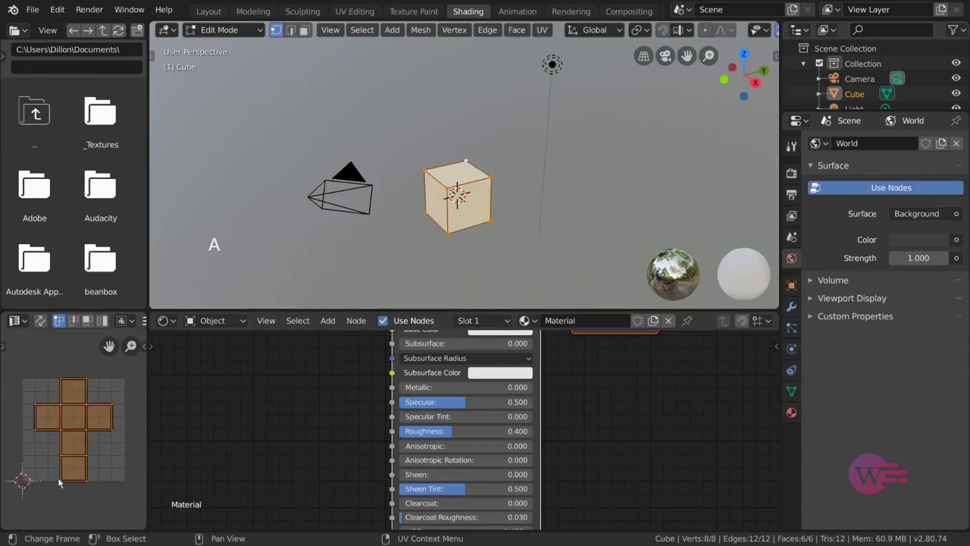
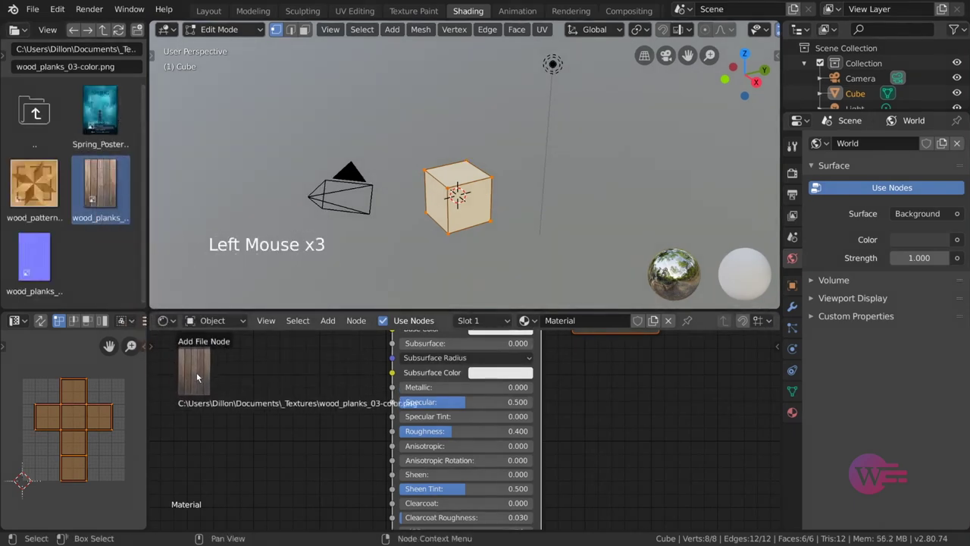
Drop wood_planks_03-color.png into the Shader Editor as an image texture node near the material.
{"action": "middle_click", "coordinate": [375, 370]}
{"action": "scroll", "scroll_direction": "down", "scroll_amount": 3}
{"action": "scroll", "scroll_direction": "down", "scroll_amount": 3}
{"action": "scroll", "scroll_direction": "down", "scroll_amount": 3}
{"action": "left_click", "coordinate": [348, 416]}
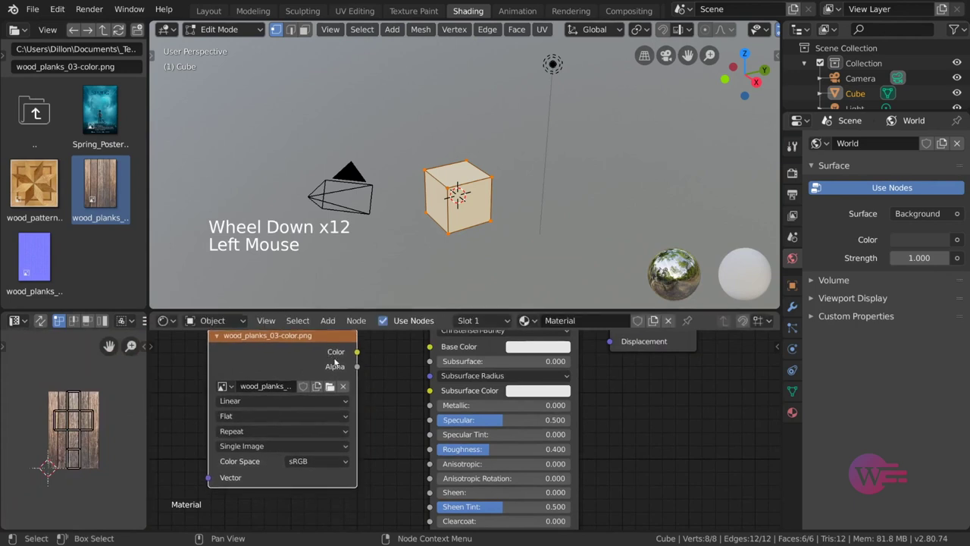
Link the wood planks texture's Color output to the material's Base Color input.
{"action": "middle_click", "coordinate": [453, 191]}
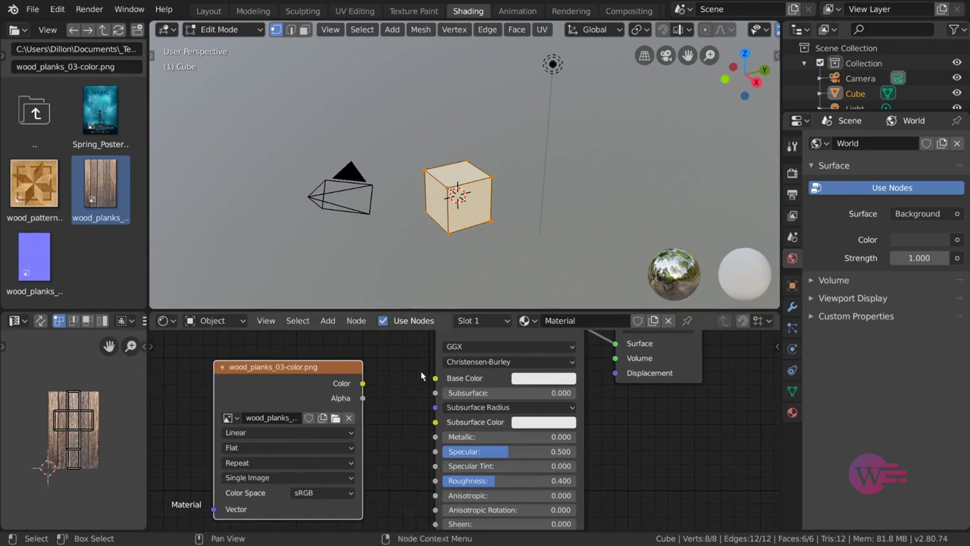
{"action": "left_click", "coordinate": [368, 385]}
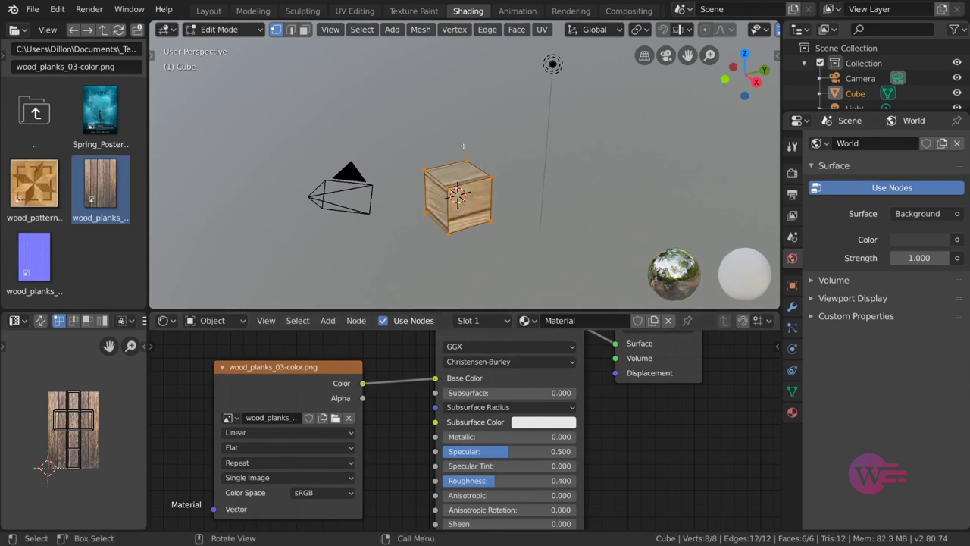
Set the viewport to material preview so the wood planks texture shows on the cube.
{"action": "key", "text": "z"}
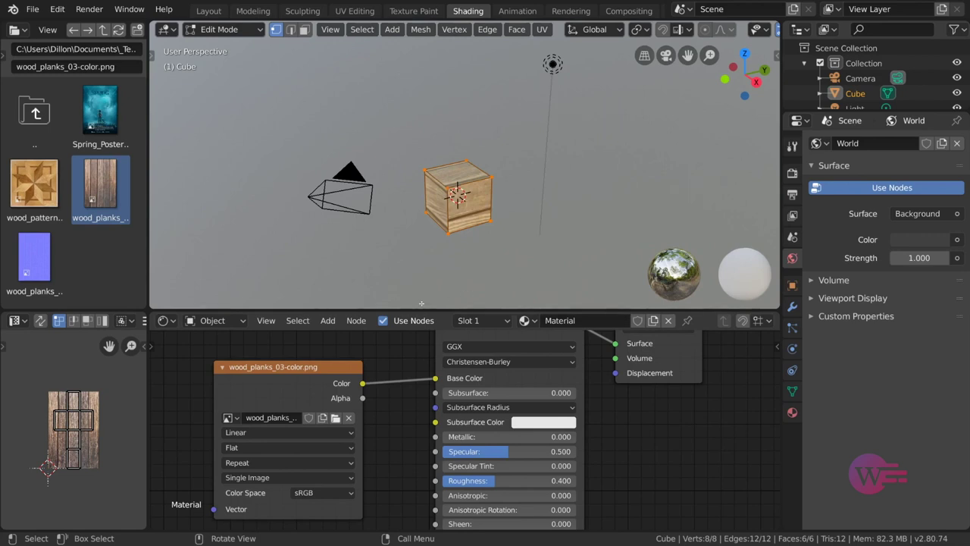
{"action": "left_click", "coordinate": [56, 314]}
{"action": "left_click", "coordinate": [72, 412]}
{"action": "left_click", "coordinate": [72, 430]}
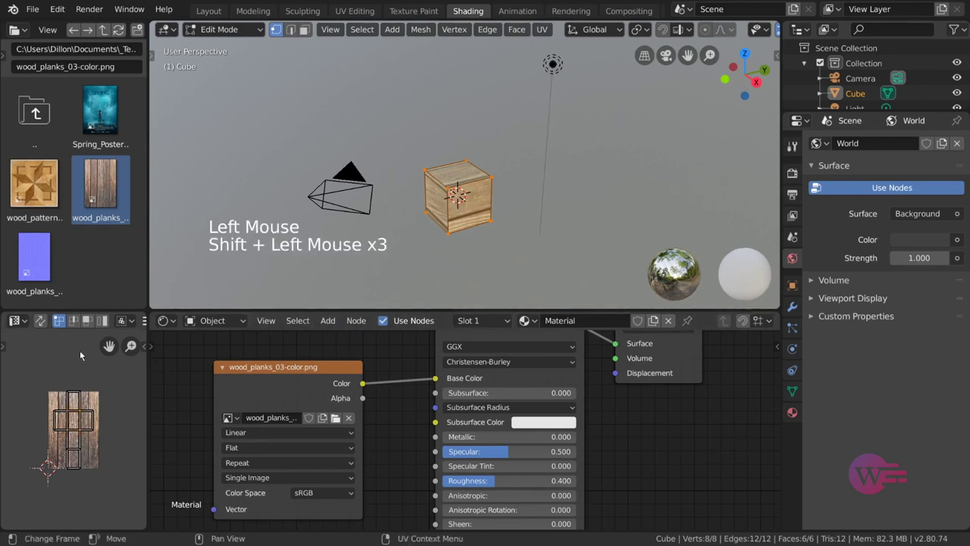
{"action": "left_click", "coordinate": [80, 325]}
{"action": "left_click", "coordinate": [92, 325]}
{"action": "left_click", "coordinate": [76, 404]}
{"action": "left_click", "coordinate": [75, 422]}
{"action": "left_click", "coordinate": [76, 441]}
{"action": "left_click", "coordinate": [77, 425]}
Scale the whole UV layout up so it spreads across the wood planks texture.
{"action": "key", "text": "g"}
{"action": "key", "text": "s"}
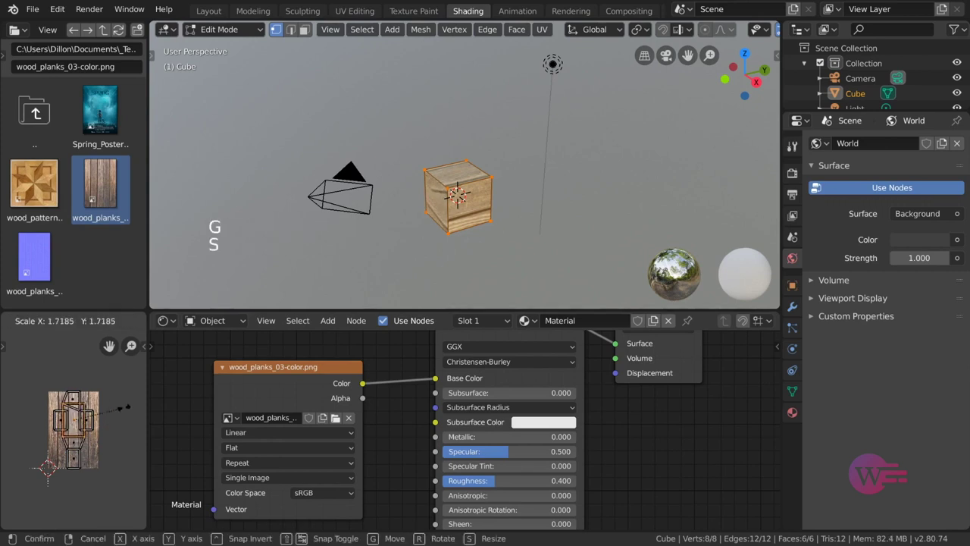
{"action": "key", "text": "r"}
{"action": "scroll", "scroll_direction": "up", "scroll_amount": 3}
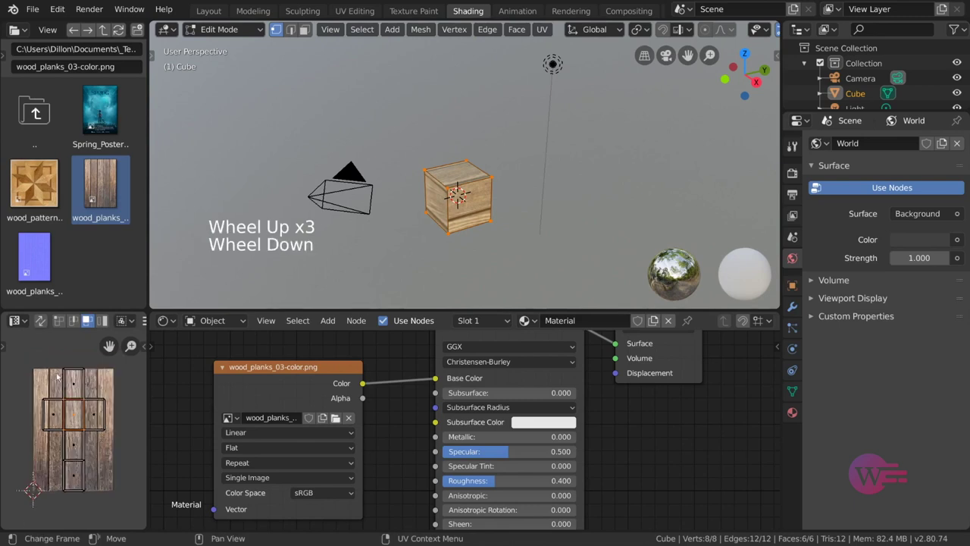
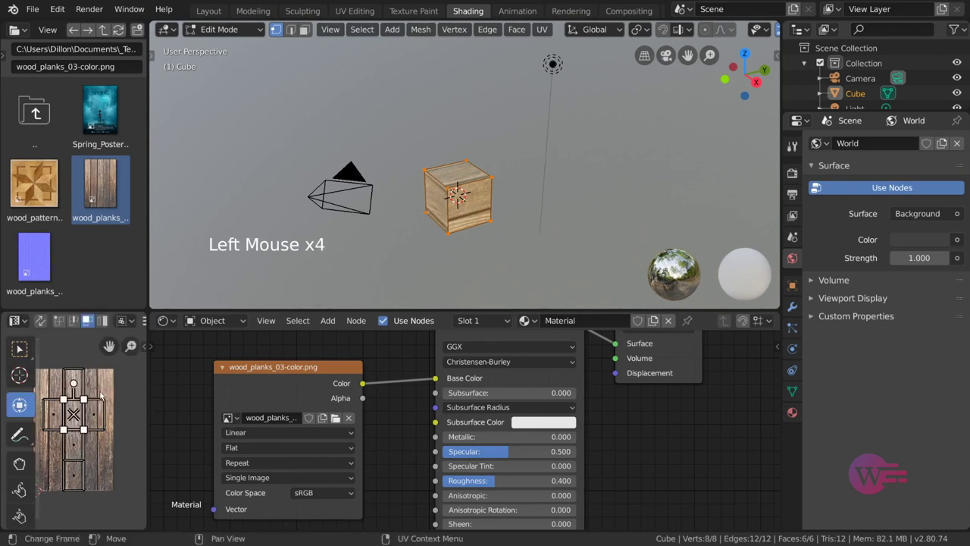
Try scaling individual UV faces with the transform tool, then undo and cancel the oversized scaling.
{"action": "left_click", "coordinate": [87, 397]}
{"action": "left_click", "coordinate": [87, 397]}
{"action": "left_click", "coordinate": [87, 397]}
{"action": "left_click", "coordinate": [86, 427]}
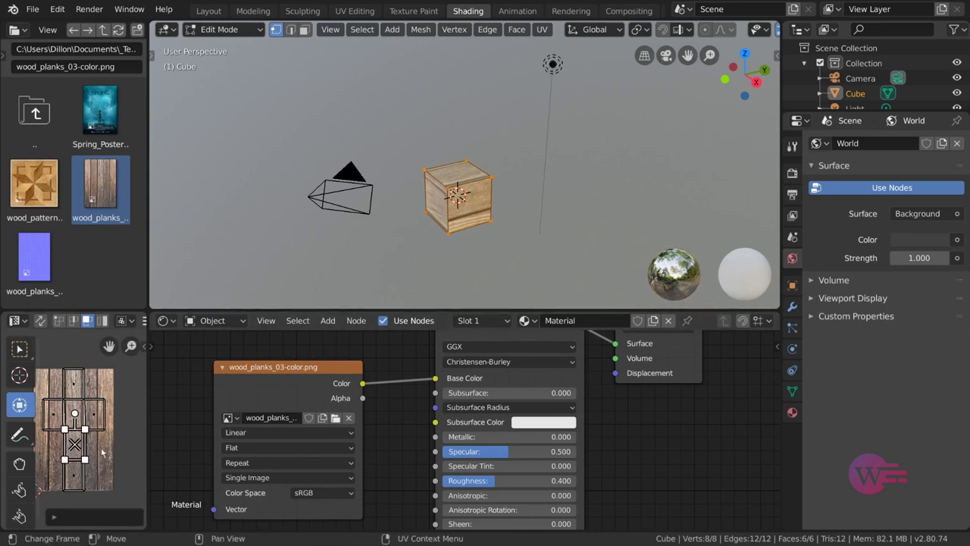
{"action": "left_click", "coordinate": [70, 429]}
{"action": "key", "text": "ctrl+z"}
{"action": "key", "text": "ctrl+z"}
{"action": "key", "text": "a"}
{"action": "key", "text": "s"}
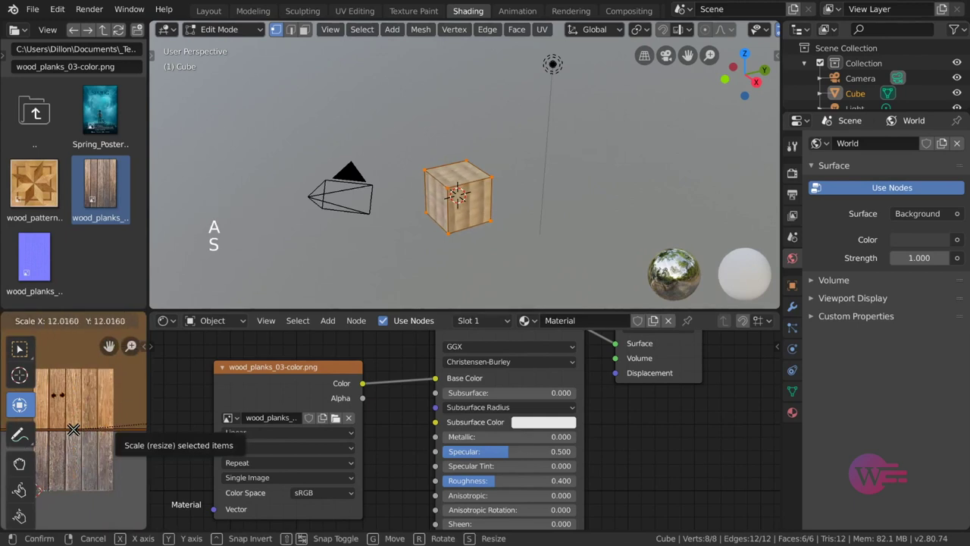
{"action": "left_click", "coordinate": [460, 193]}
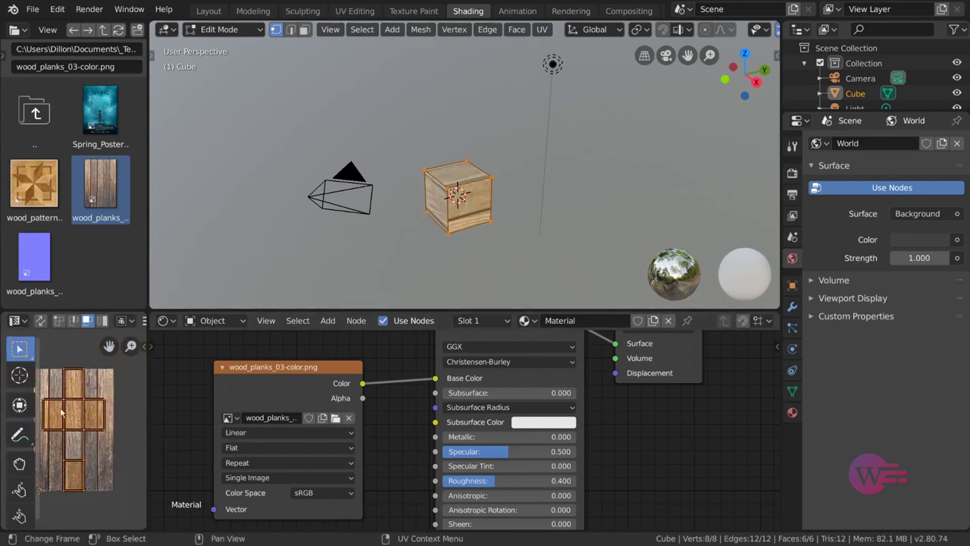
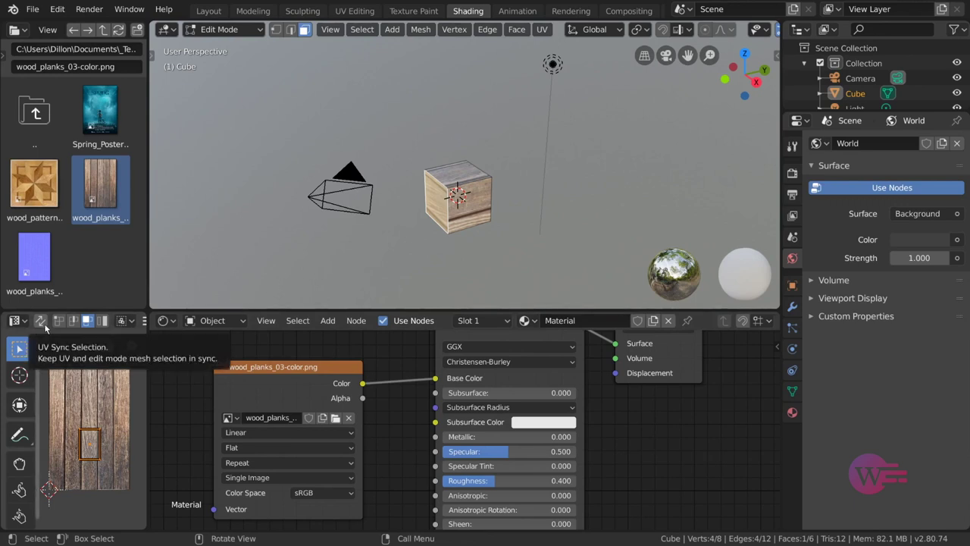
Enable UV Sync Selection so the mesh and UV selections stay linked.
{"action": "scroll", "scroll_direction": "down", "scroll_amount": 3}
{"action": "scroll", "scroll_direction": "up", "scroll_amount": 3}
{"action": "scroll", "scroll_direction": "down", "scroll_amount": 3}
{"action": "scroll", "scroll_direction": "up", "scroll_amount": 3}
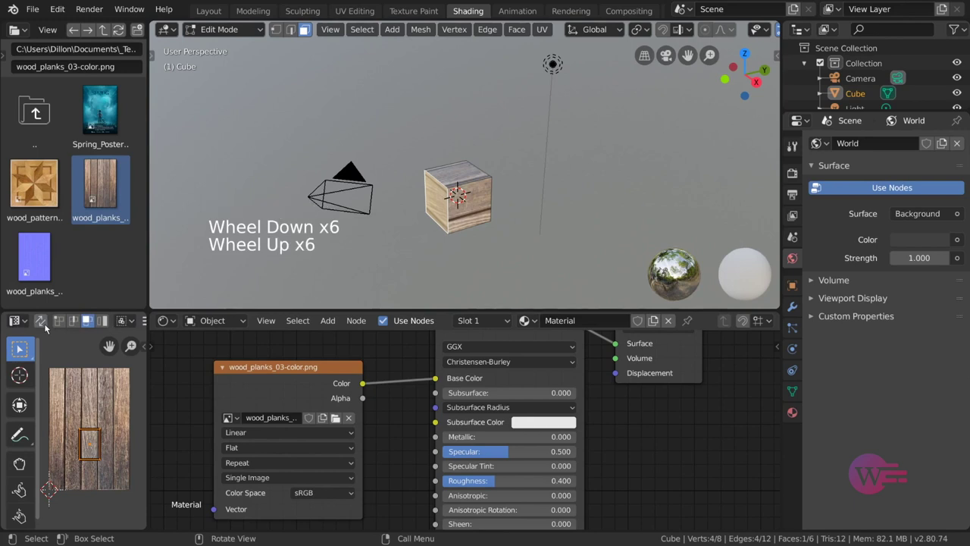
{"action": "left_click", "coordinate": [48, 329]}
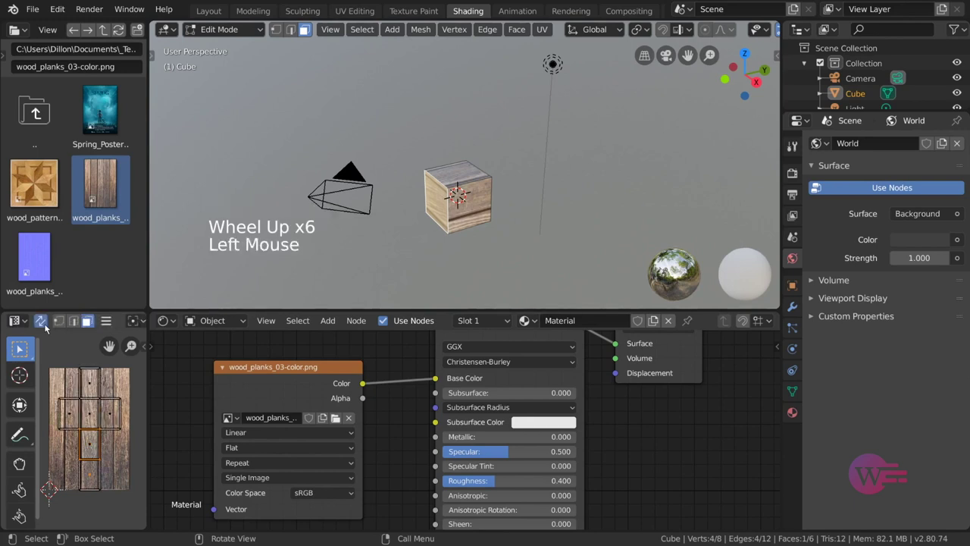
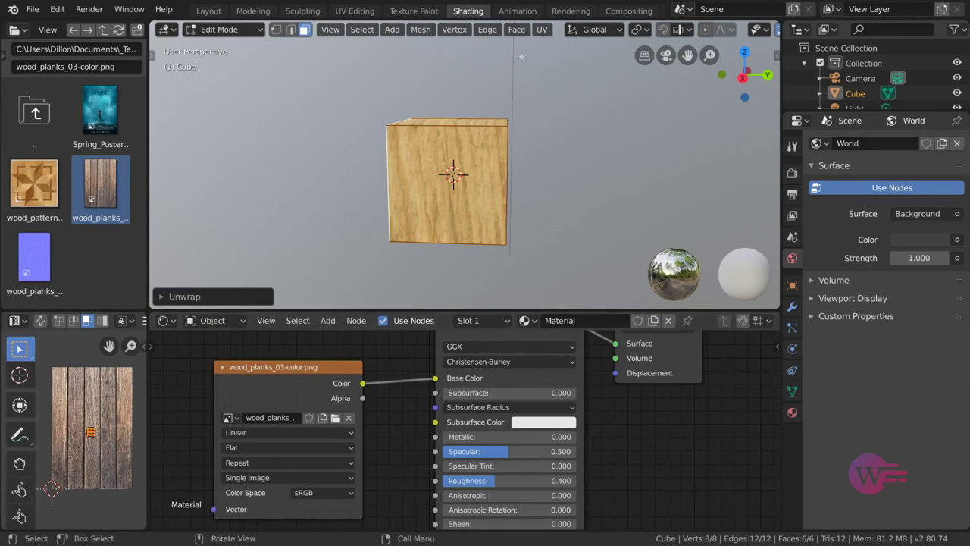
Deselect the cube, switch to Edge select mode, and re-lay all UVs across the planks texture.
{"action": "left_click", "coordinate": [543, 43]}
{"action": "left_click", "coordinate": [550, 34]}
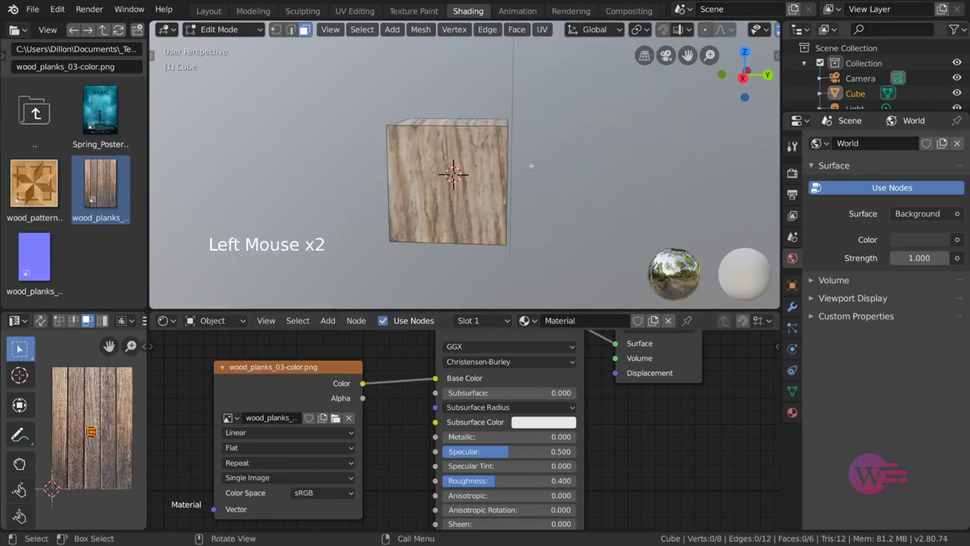
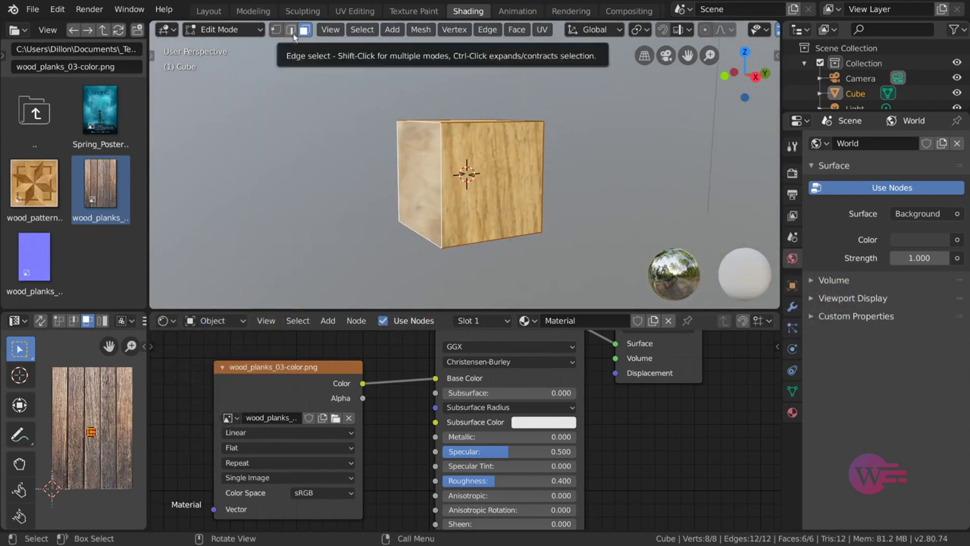
{"action": "left_click", "coordinate": [297, 38]}
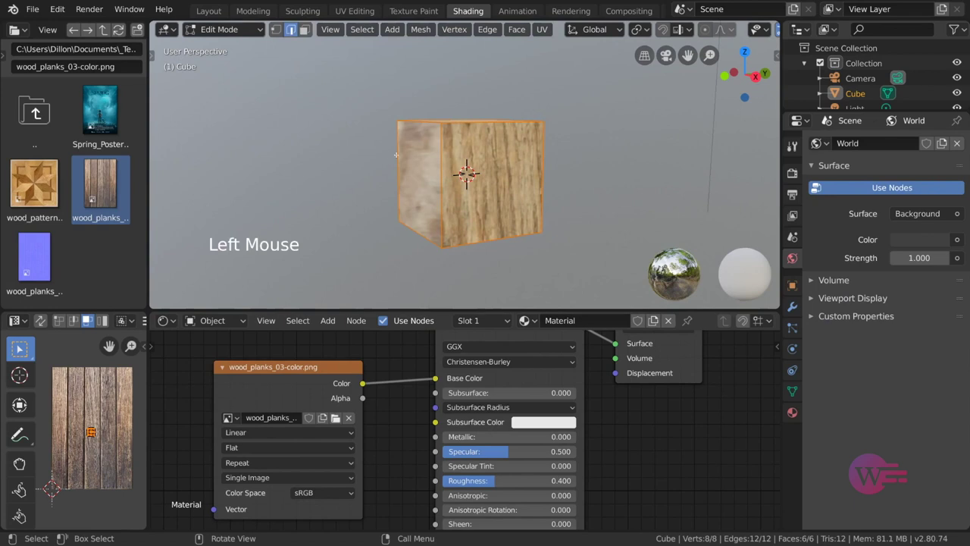
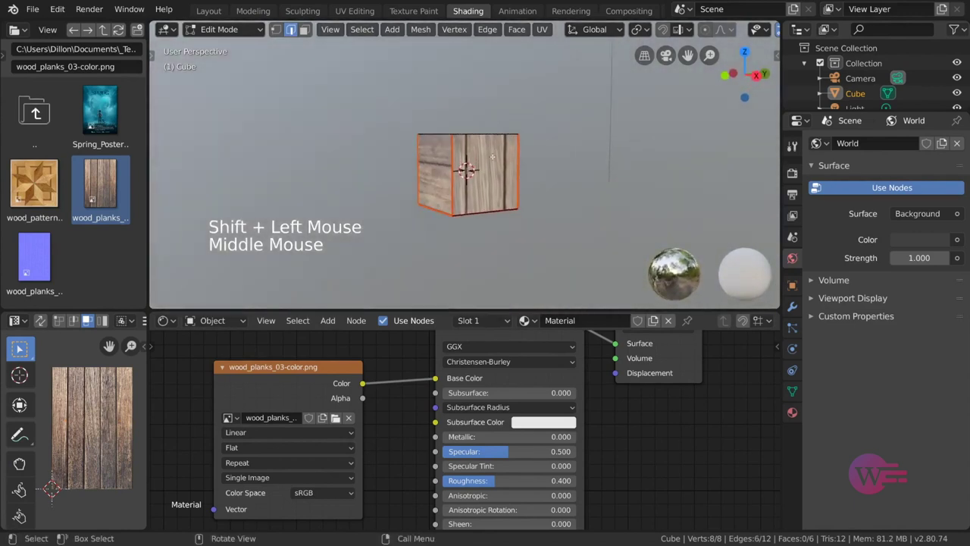
{"action": "key", "text": "a"}
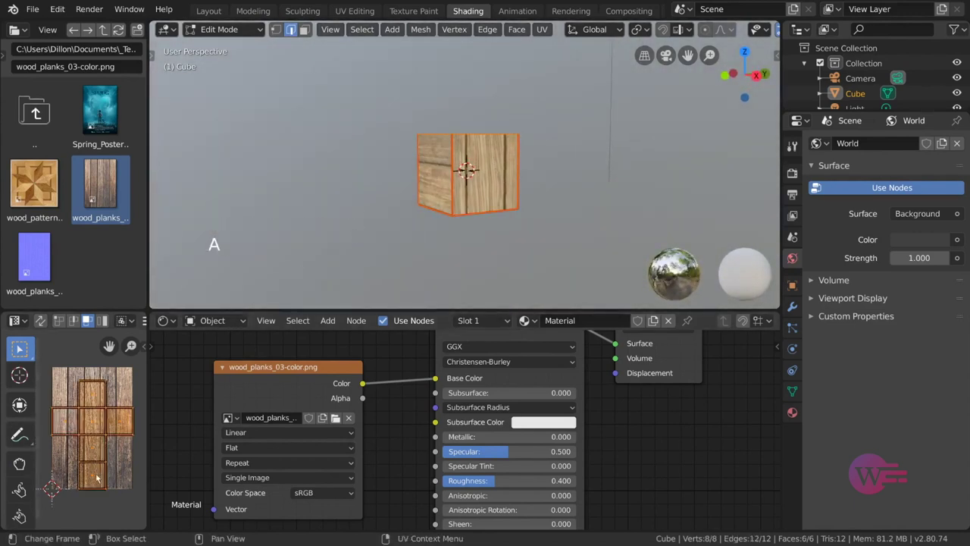